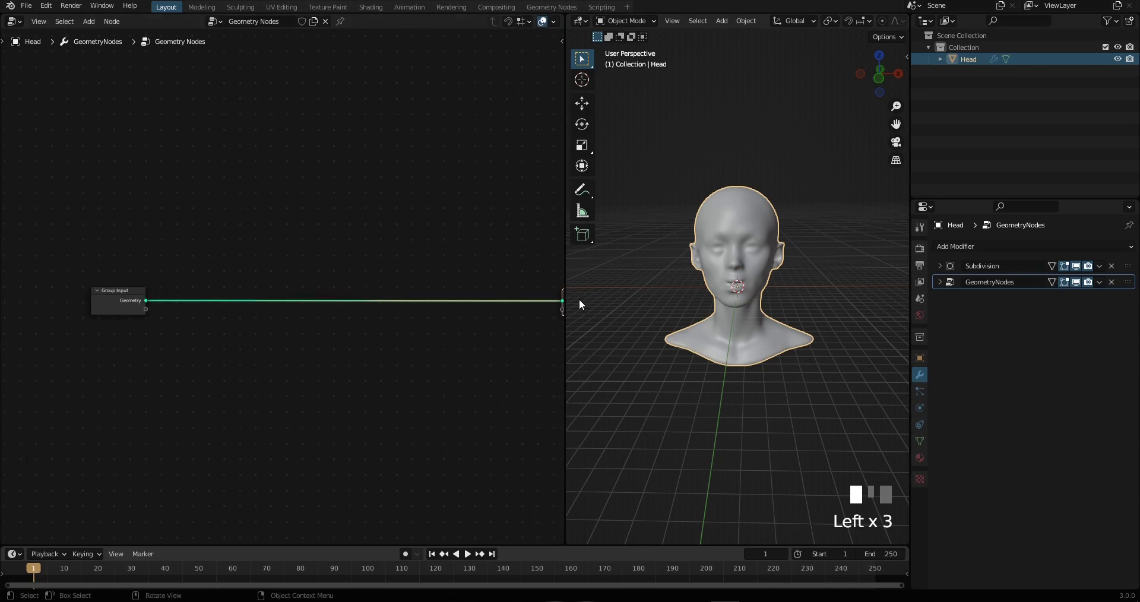
Add a Distribute Points on Faces node onto the link after Group Input
{"action": "scroll", "scroll_direction": "down", "scroll_amount": 3}
{"action": "left_click_drag", "start_coordinate": [294, 325], "coordinate": [315, 271]}
{"action": "key", "text": "shift+a"}
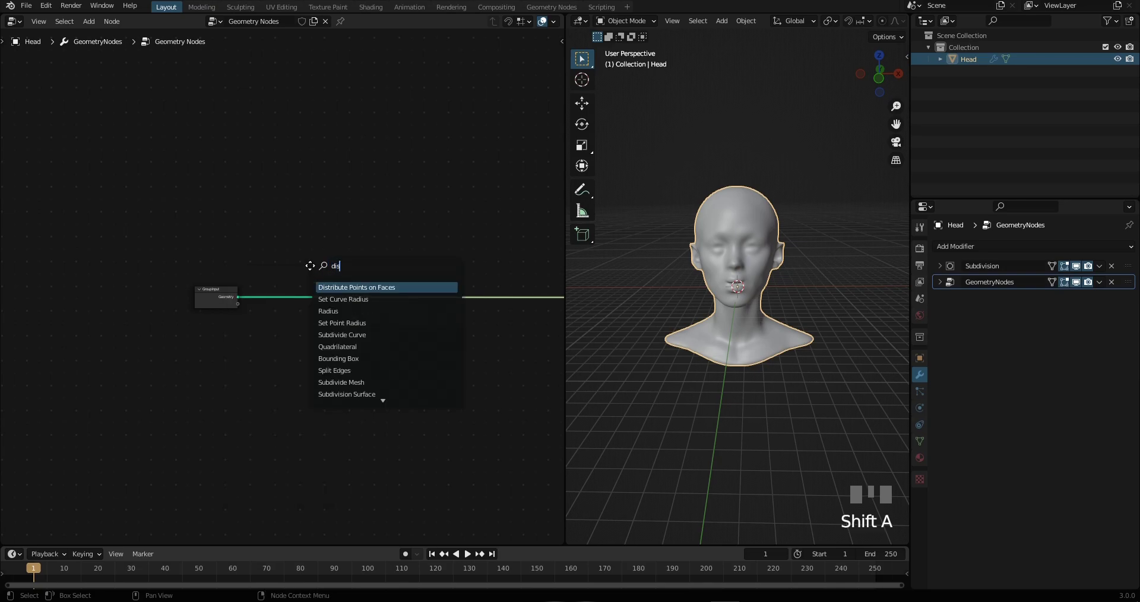
{"action": "middle_click", "coordinate": [429, 341]}
{"action": "scroll", "scroll_direction": "up", "scroll_amount": 3}
{"action": "left_click_drag", "start_coordinate": [727, 228], "coordinate": [418, 373]}
{"action": "scroll", "scroll_direction": "up", "scroll_amount": 3}
{"action": "left_click_drag", "start_coordinate": [485, 375], "coordinate": [350, 320]}
Add an Instance on Points node after the point distribution and search for an Ico Sphere node
{"action": "key", "text": "shift+a"}
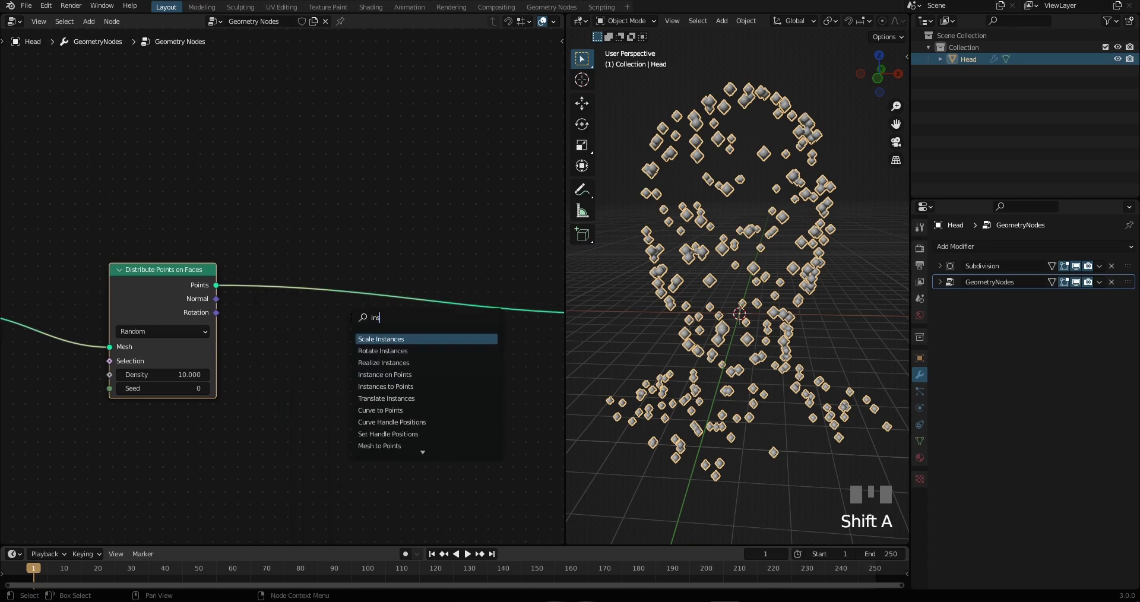
{"action": "key", "text": "Down"}
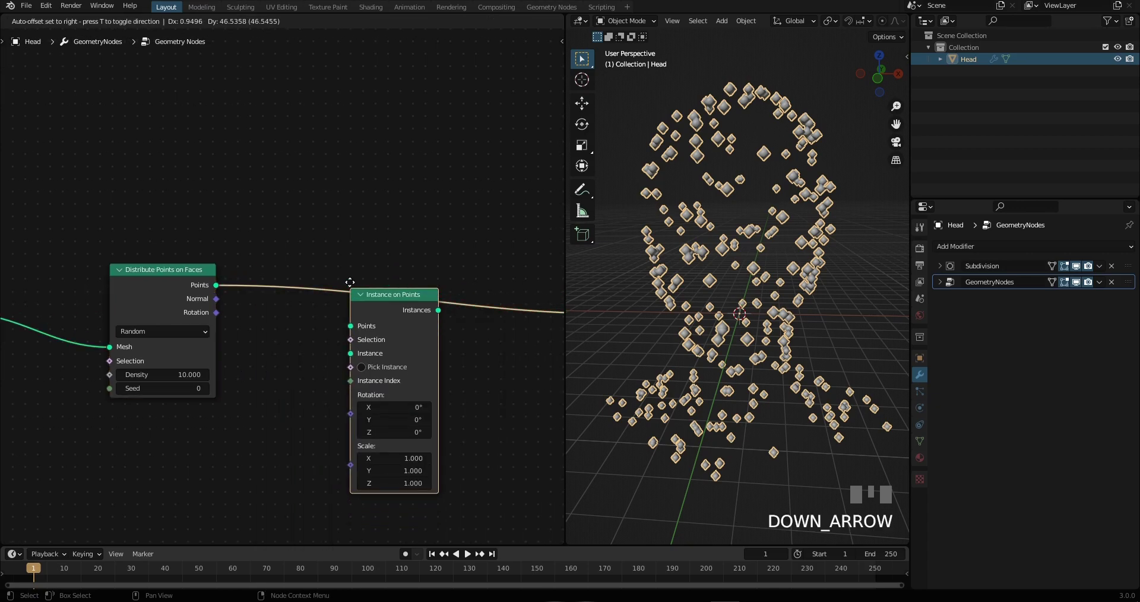
{"action": "middle_click", "coordinate": [279, 410]}
{"action": "scroll", "scroll_direction": "down", "scroll_amount": 3}
{"action": "left_click_drag", "start_coordinate": [369, 342], "coordinate": [198, 360]}
{"action": "key", "text": "shift+a"}
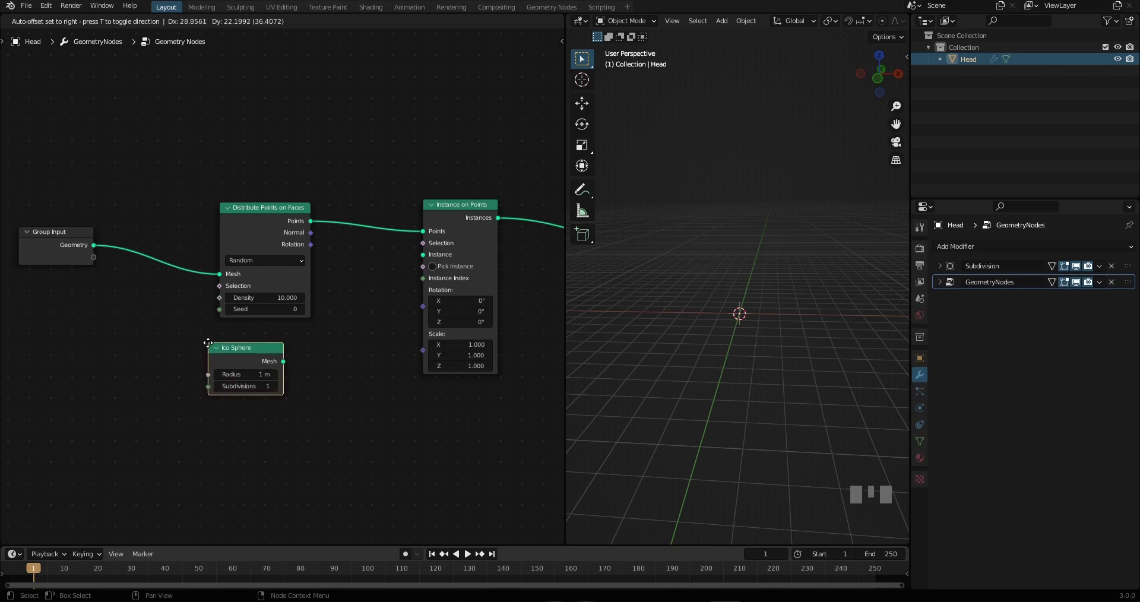
Place the Ico Sphere node below the points node and add a Transform node scaled to 0.75
{"action": "scroll", "scroll_direction": "down", "scroll_amount": 3}
{"action": "middle_click", "coordinate": [284, 371]}
{"action": "scroll", "scroll_direction": "up", "scroll_amount": 3}
{"action": "left_click_drag", "start_coordinate": [287, 166], "coordinate": [257, 331]}
{"action": "left_click_drag", "start_coordinate": [257, 331], "coordinate": [316, 316]}
{"action": "scroll", "scroll_direction": "up", "scroll_amount": 3}
{"action": "key", "text": "shift+a"}
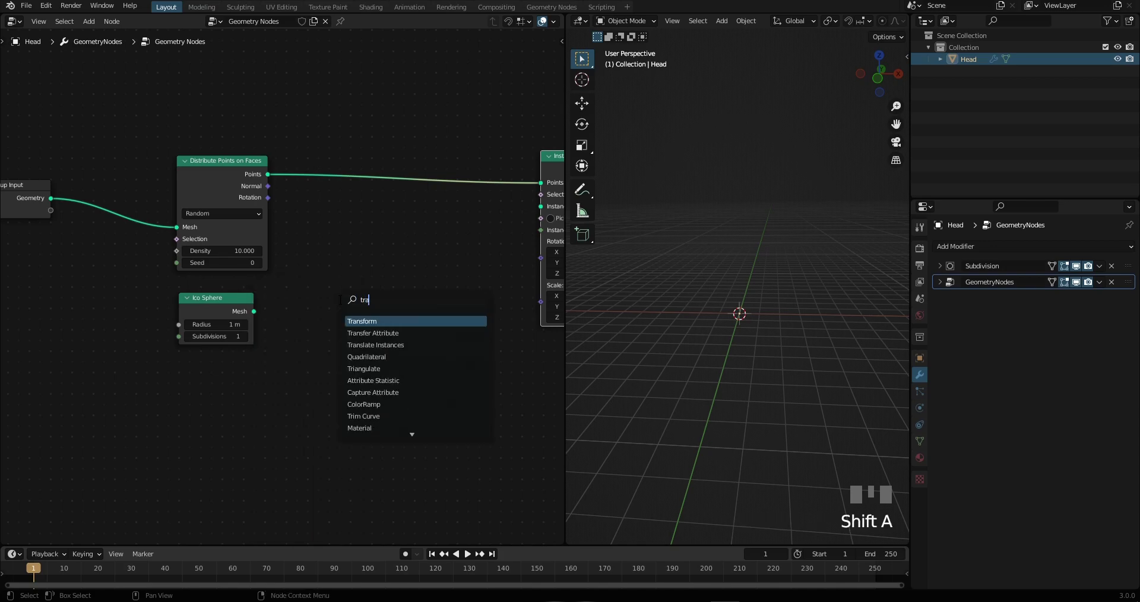
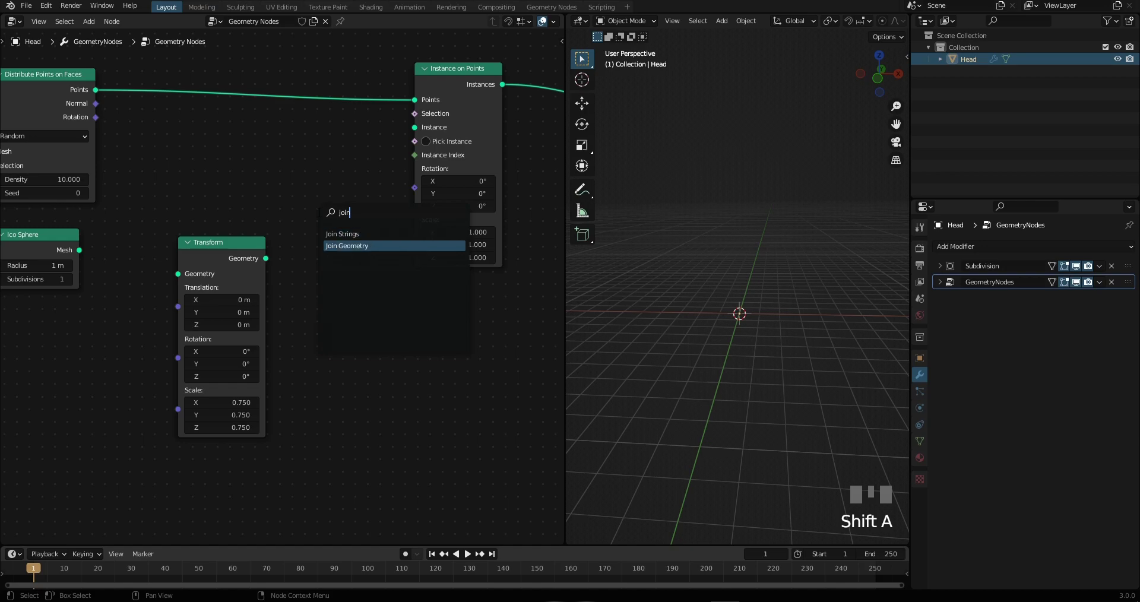
Place a Join Geometry node between the sphere nodes and Instance on Points
{"action": "scroll", "scroll_direction": "down", "scroll_amount": 3}
{"action": "left_click_drag", "start_coordinate": [362, 208], "coordinate": [254, 178]}
{"action": "left_click_drag", "start_coordinate": [254, 178], "coordinate": [226, 240]}
{"action": "middle_click", "coordinate": [226, 239]}
{"action": "scroll", "scroll_direction": "up", "scroll_amount": 3}
{"action": "left_click_drag", "start_coordinate": [357, 241], "coordinate": [317, 239]}
{"action": "left_click", "coordinate": [318, 239]}
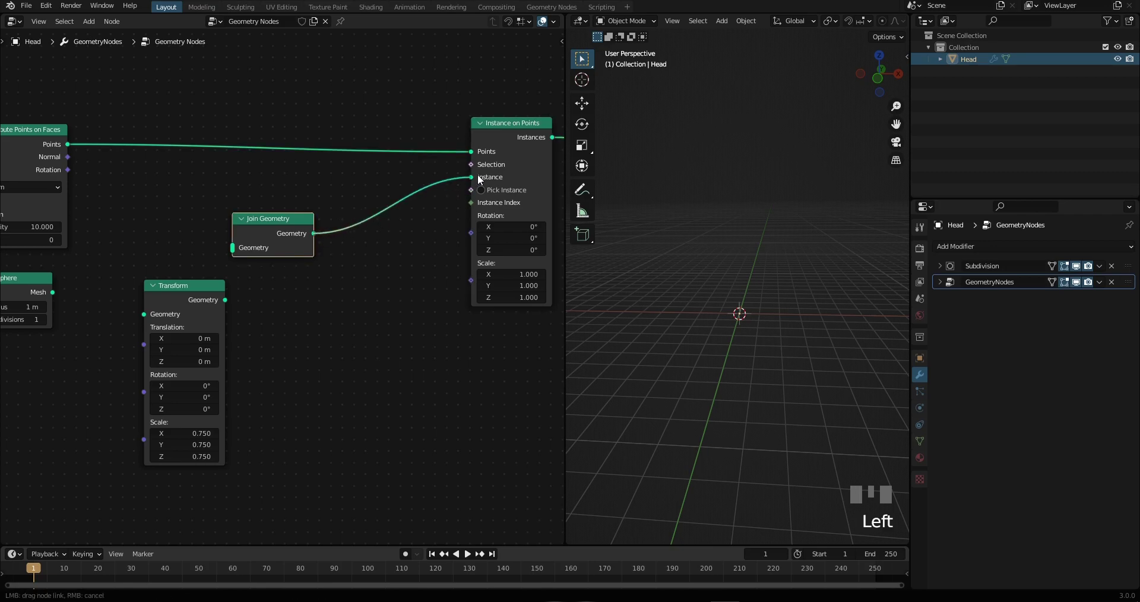
Link Ico Sphere and Transform into Join Geometry, and Join Geometry into the Instance socket
{"action": "left_click_drag", "start_coordinate": [432, 254], "coordinate": [268, 233]}
{"action": "left_click_drag", "start_coordinate": [268, 234], "coordinate": [66, 295]}
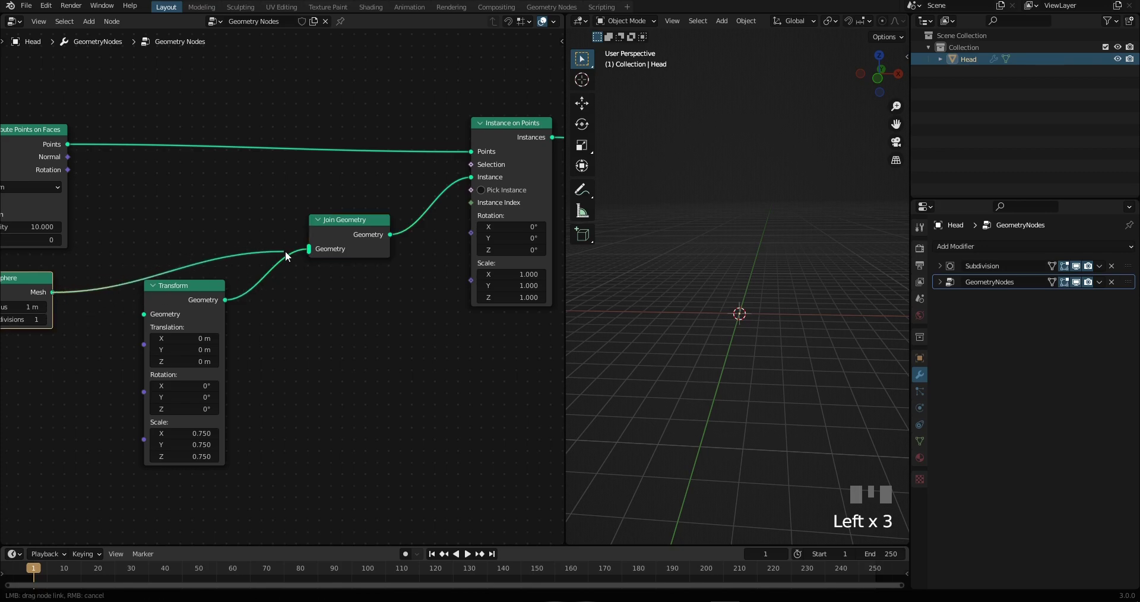
{"action": "scroll", "scroll_direction": "down", "scroll_amount": 3}
{"action": "left_click_drag", "start_coordinate": [724, 281], "coordinate": [339, 327]}
Add a Random Value node (Min 0.005, Max 0.2) driving the Instance on Points Scale
{"action": "key", "text": "shift+a"}
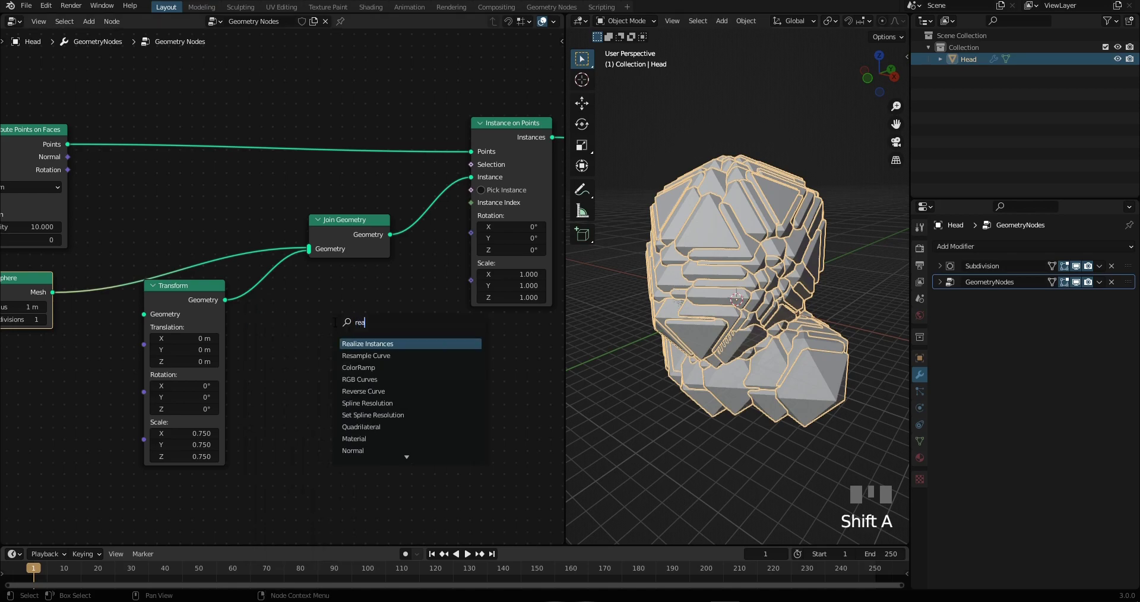
{"action": "key", "text": "BackSpace"}
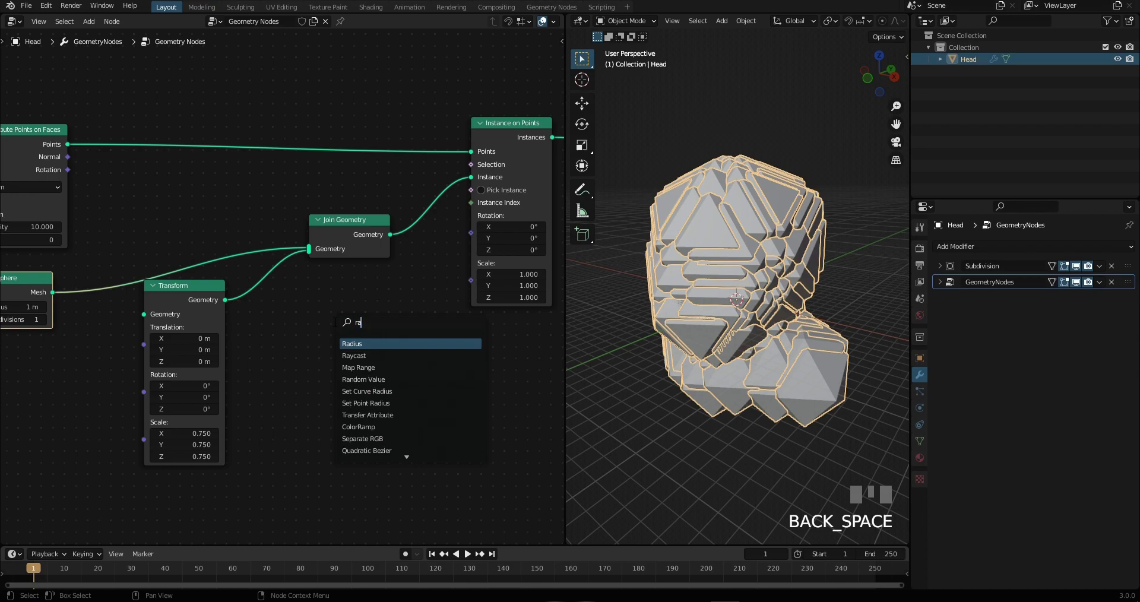
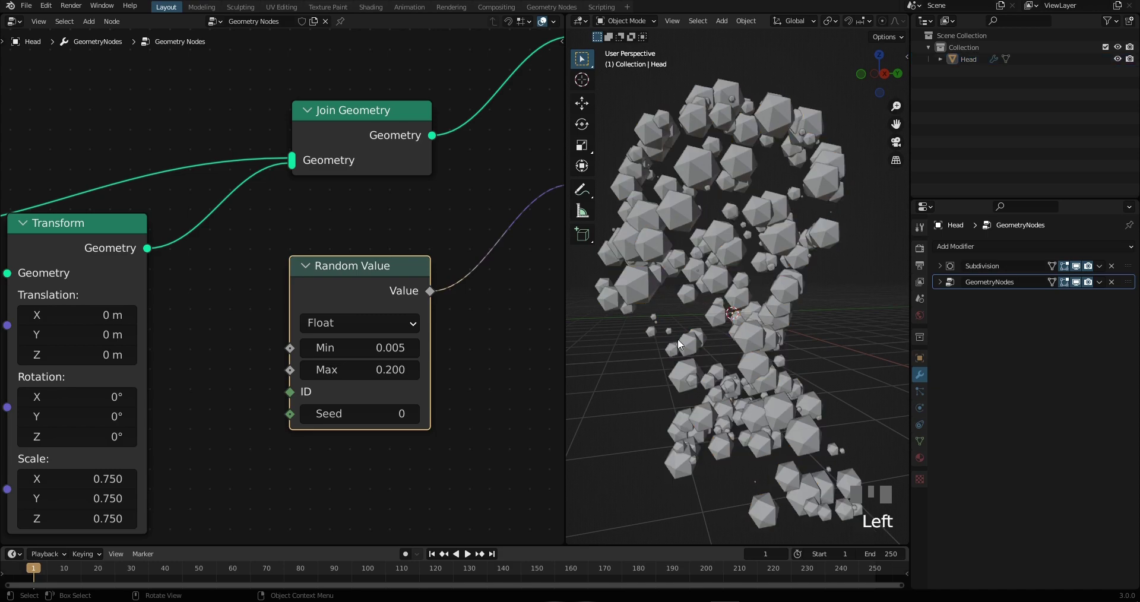
{"action": "left_click", "coordinate": [710, 265]}
{"action": "left_click_drag", "start_coordinate": [709, 305], "coordinate": [687, 335]}
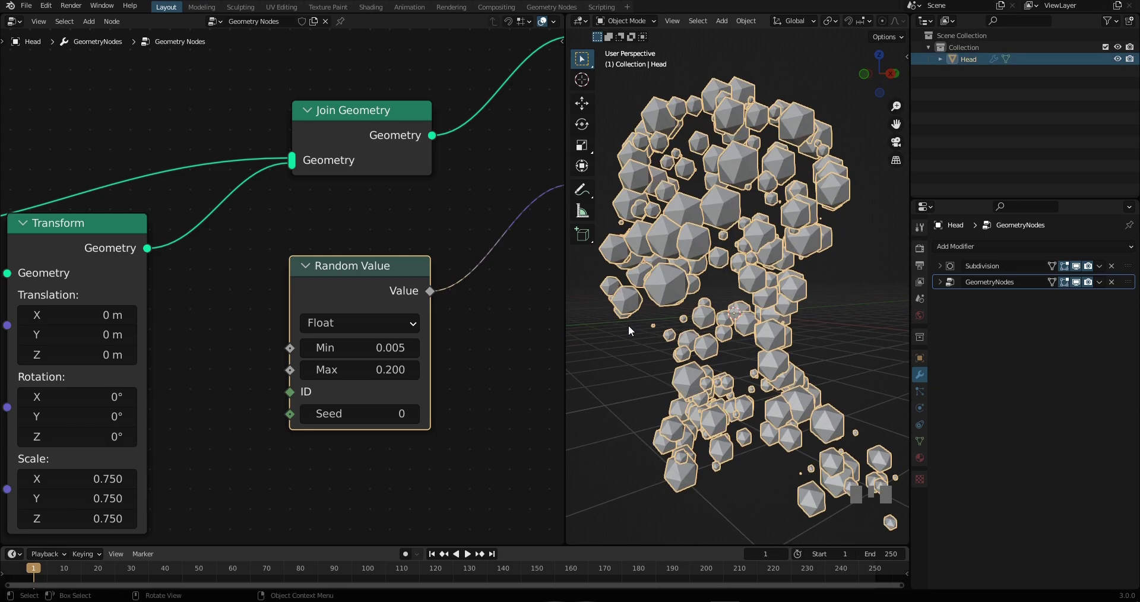
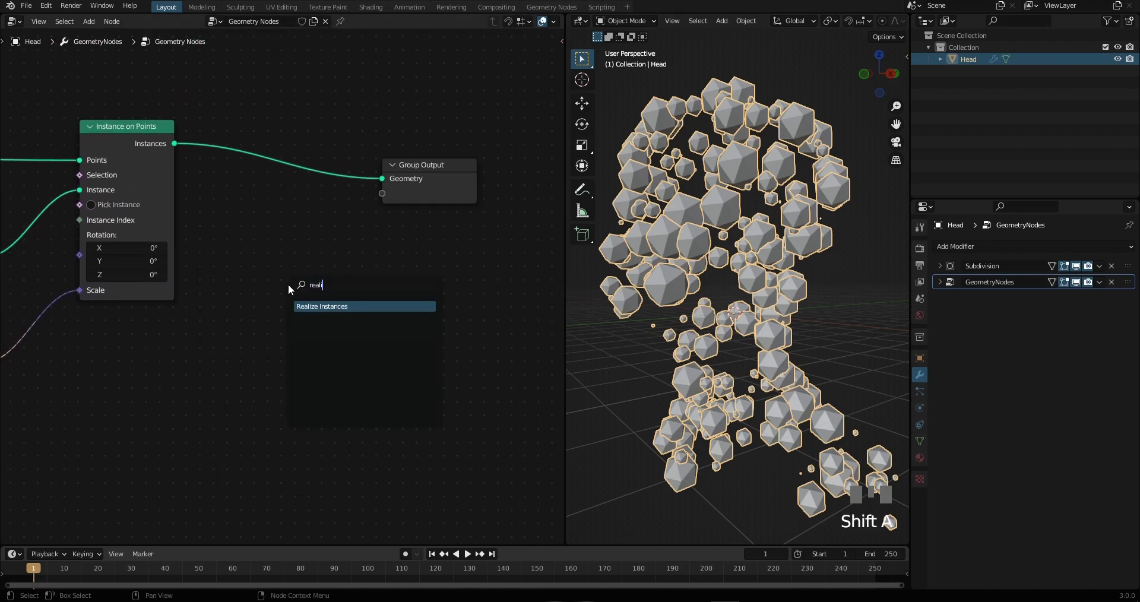
Insert Realize Instances and Geometry Proximity nodes on the link before Group Output
{"action": "scroll", "scroll_direction": "down", "scroll_amount": 3}
{"action": "left_click_drag", "start_coordinate": [384, 251], "coordinate": [358, 254]}
{"action": "left_click", "coordinate": [358, 254]}
{"action": "key", "text": "shift+a"}
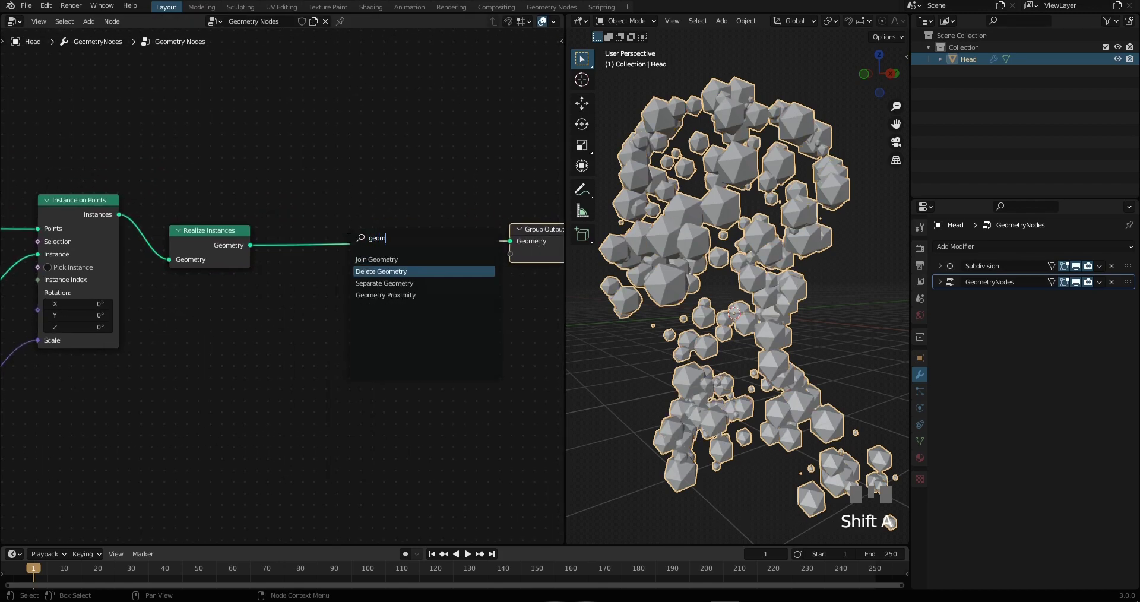
{"action": "key", "text": "Down"}
{"action": "key", "text": "Down"}
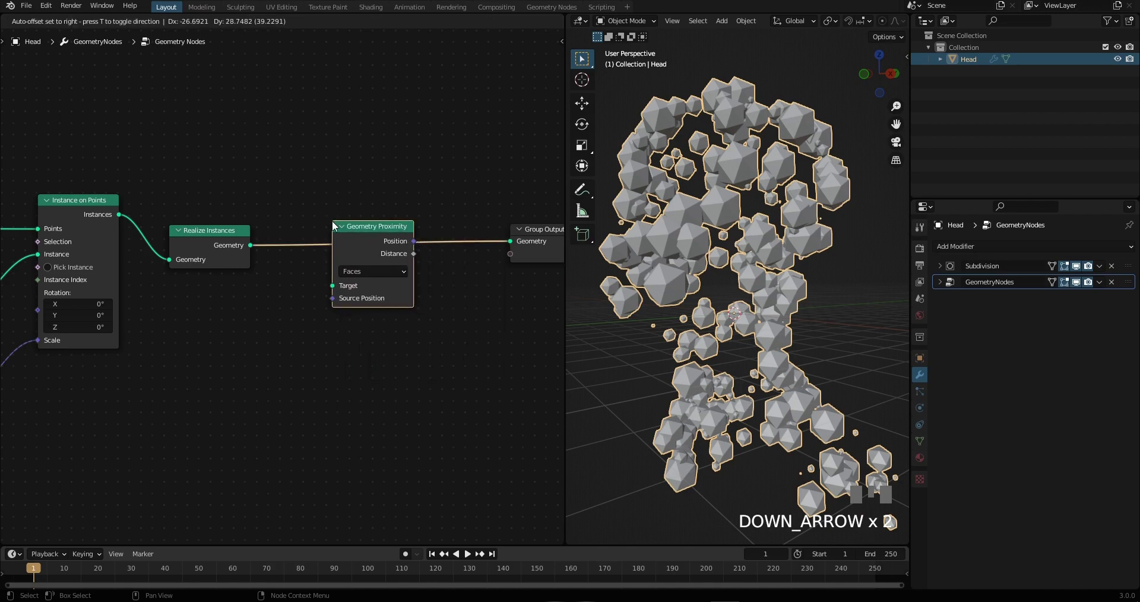
{"action": "left_click_drag", "start_coordinate": [513, 247], "coordinate": [453, 248]}
{"action": "middle_click", "coordinate": [454, 249]}
{"action": "left_click", "coordinate": [427, 308]}
Add a Set Position node and wire the proximity Position into it
{"action": "key", "text": "shift+a"}
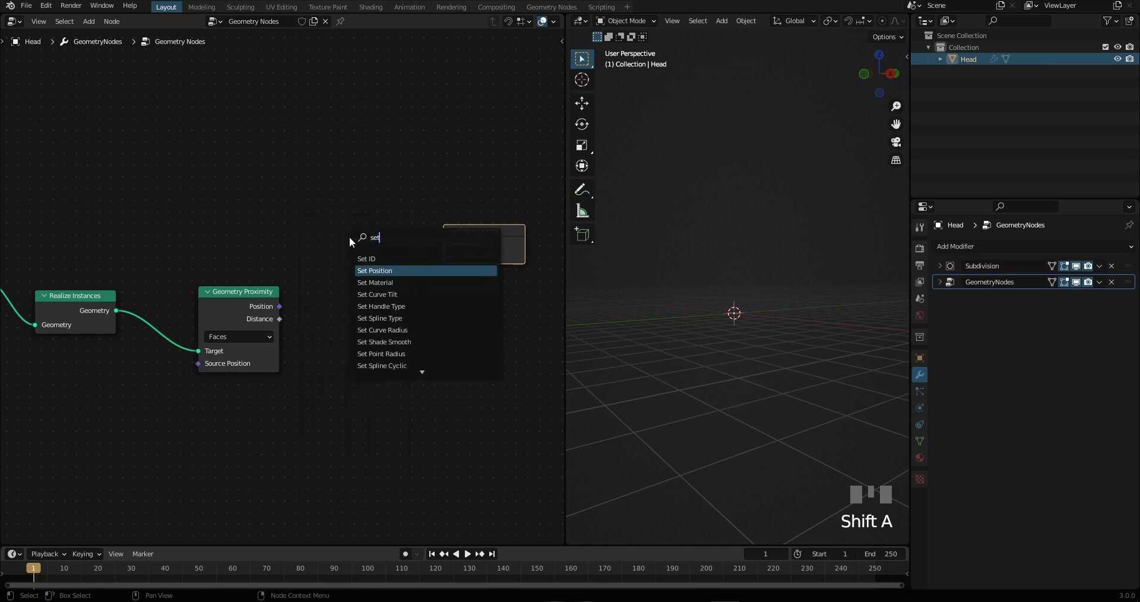
{"action": "left_click_drag", "start_coordinate": [397, 230], "coordinate": [287, 303]}
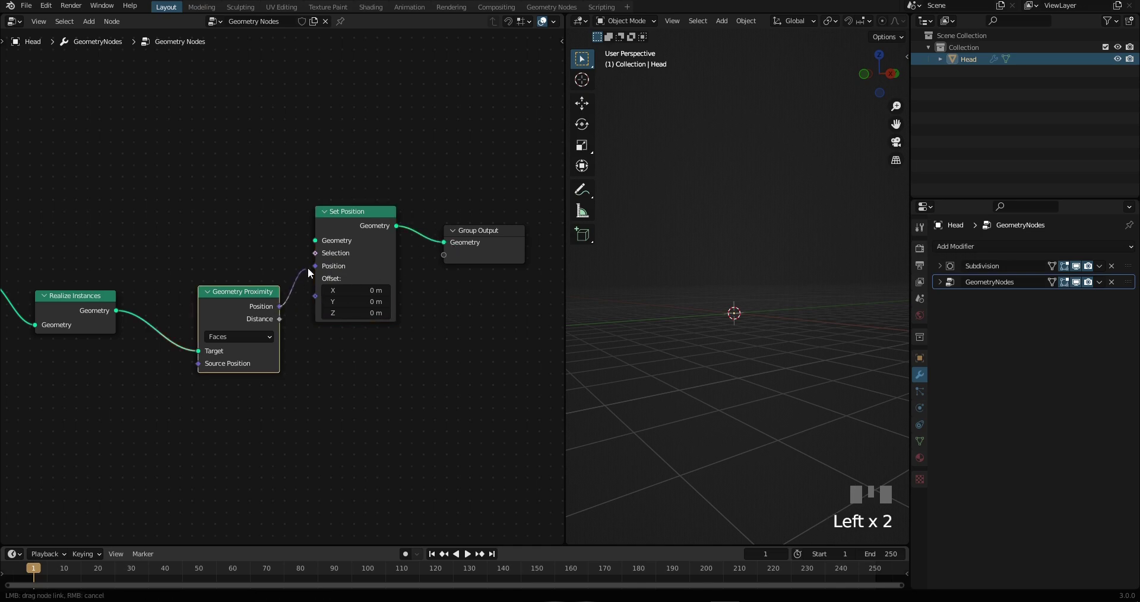
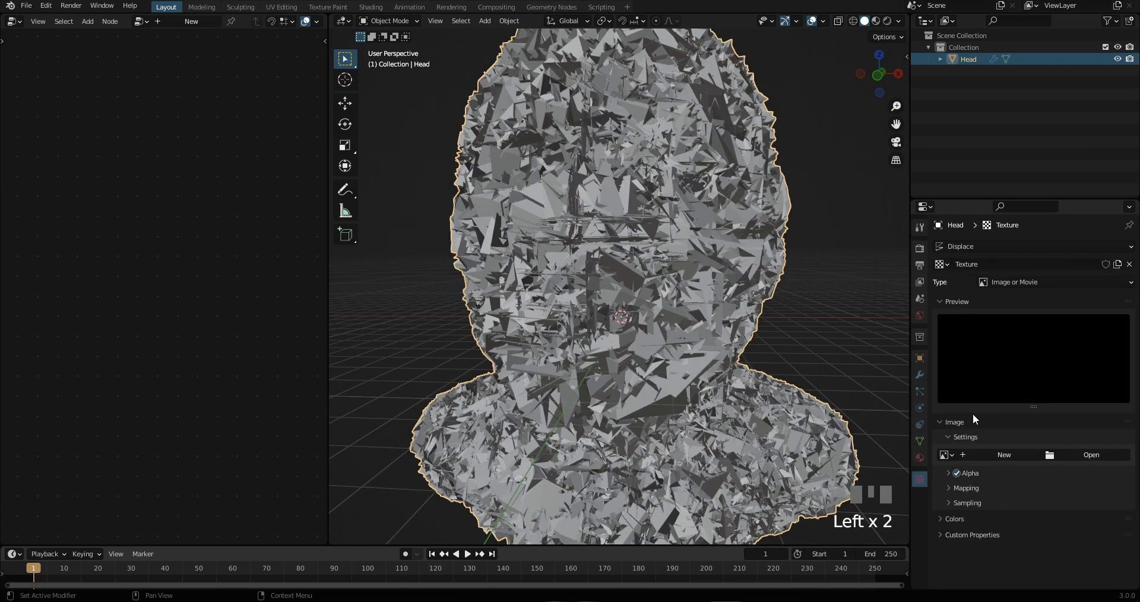
Set the Displace modifier's new texture type to Clouds
{"action": "left_click_drag", "start_coordinate": [1017, 290], "coordinate": [1037, 324]}
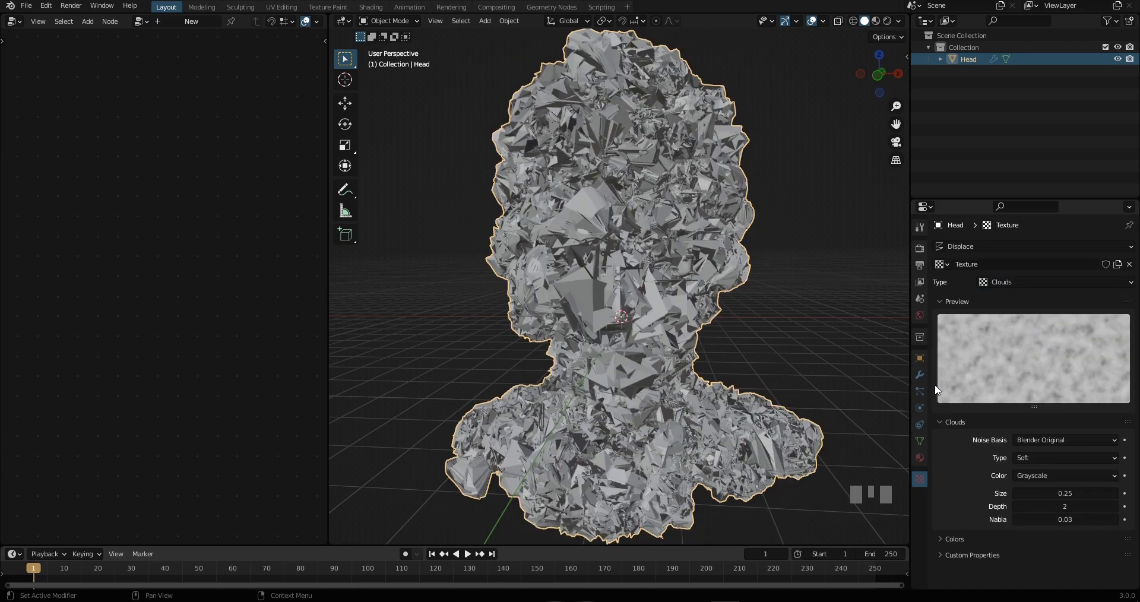
Adjust the Displace modifier's midlevel value and grab the area light
{"action": "left_click", "coordinate": [924, 377]}
{"action": "left_click", "coordinate": [1055, 393]}
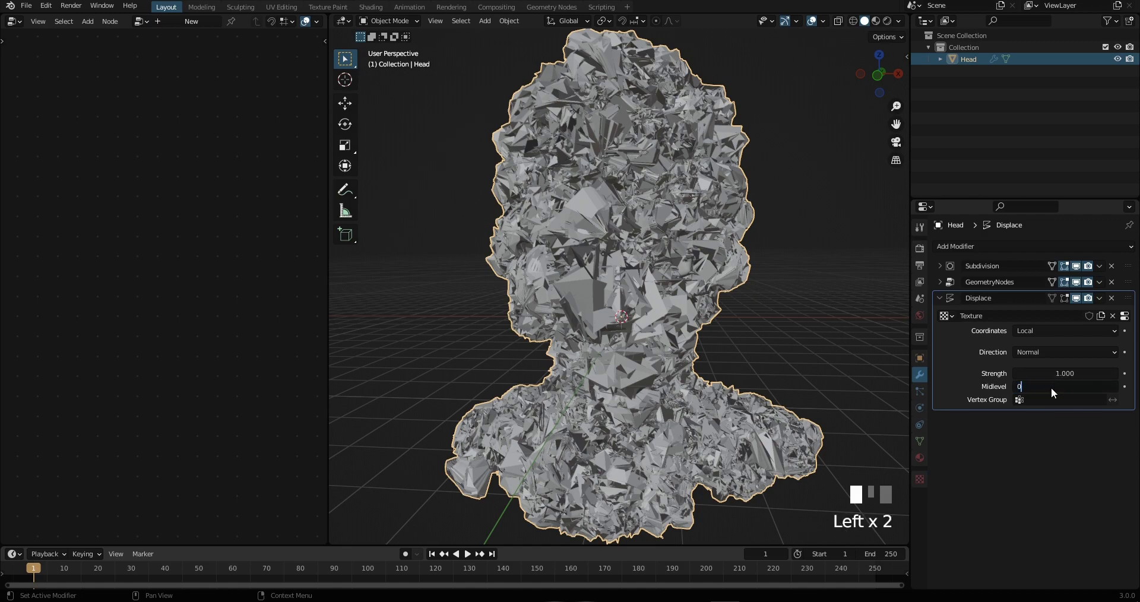
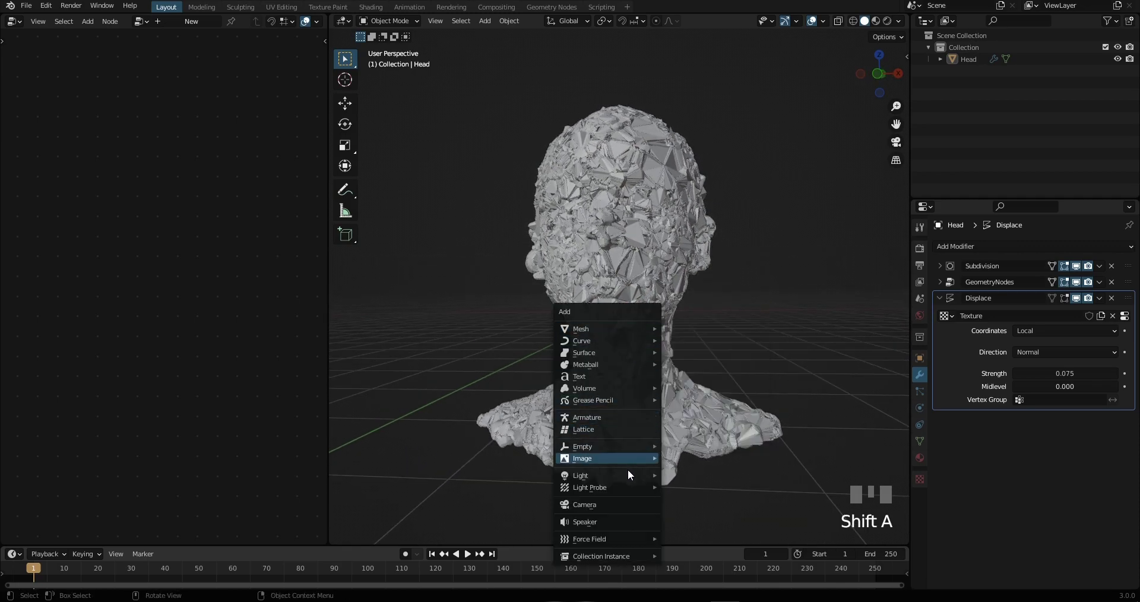
{"action": "left_click_drag", "start_coordinate": [698, 426], "coordinate": [698, 344]}
{"action": "key", "text": "g"}
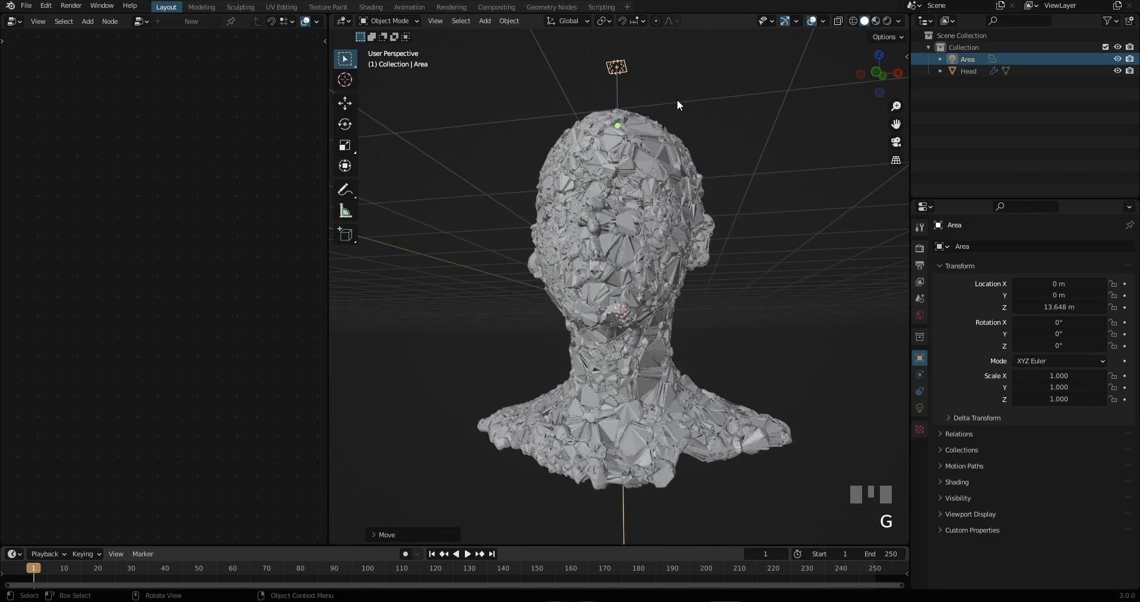
Scale up the Area light and slide it along Y to shine down on the head
{"action": "left_click_drag", "start_coordinate": [688, 143], "coordinate": [691, 202]}
{"action": "scroll", "scroll_direction": "down", "scroll_amount": 3}
{"action": "left_click_drag", "start_coordinate": [691, 166], "coordinate": [692, 165]}
{"action": "key", "text": "s"}
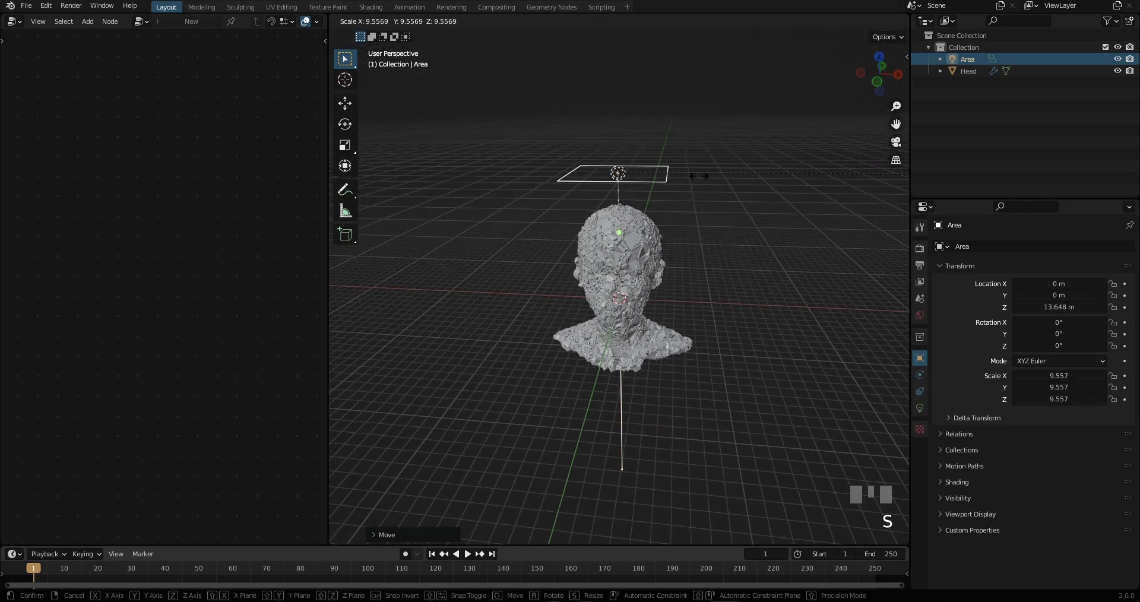
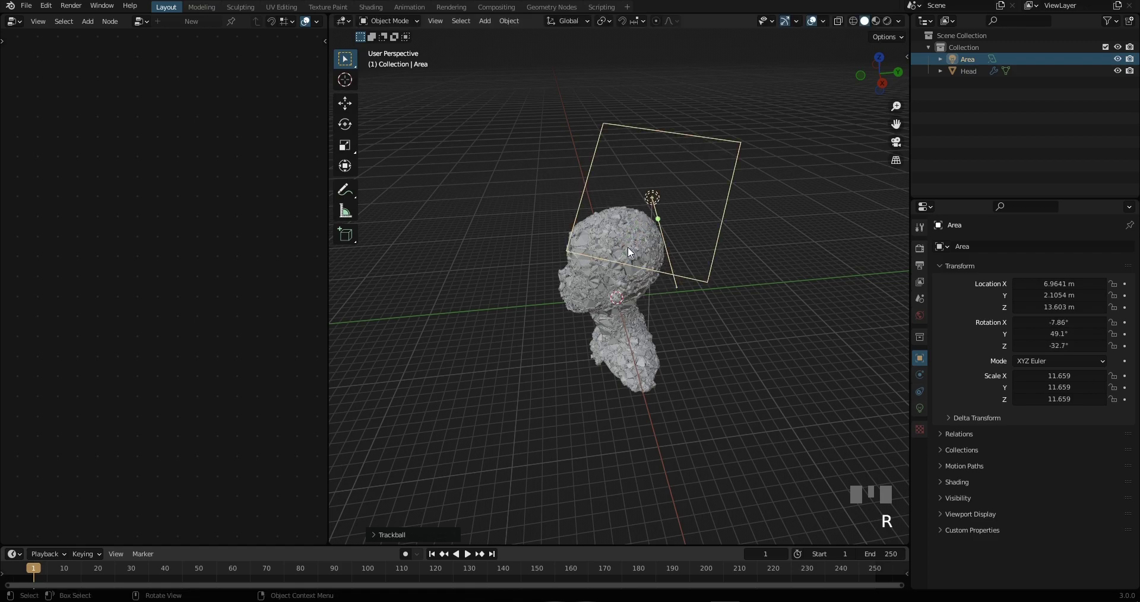
{"action": "key", "text": "g"}
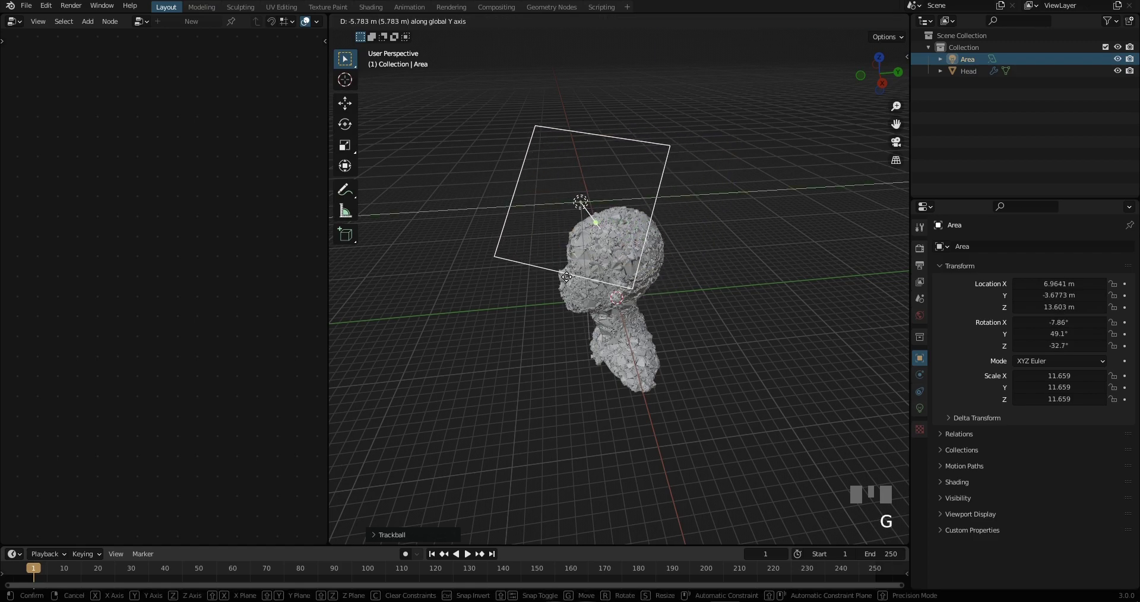
{"action": "left_click_drag", "start_coordinate": [612, 276], "coordinate": [715, 234]}
Add a Camera and align it to the current view of the head
{"action": "key", "text": "shift+a"}
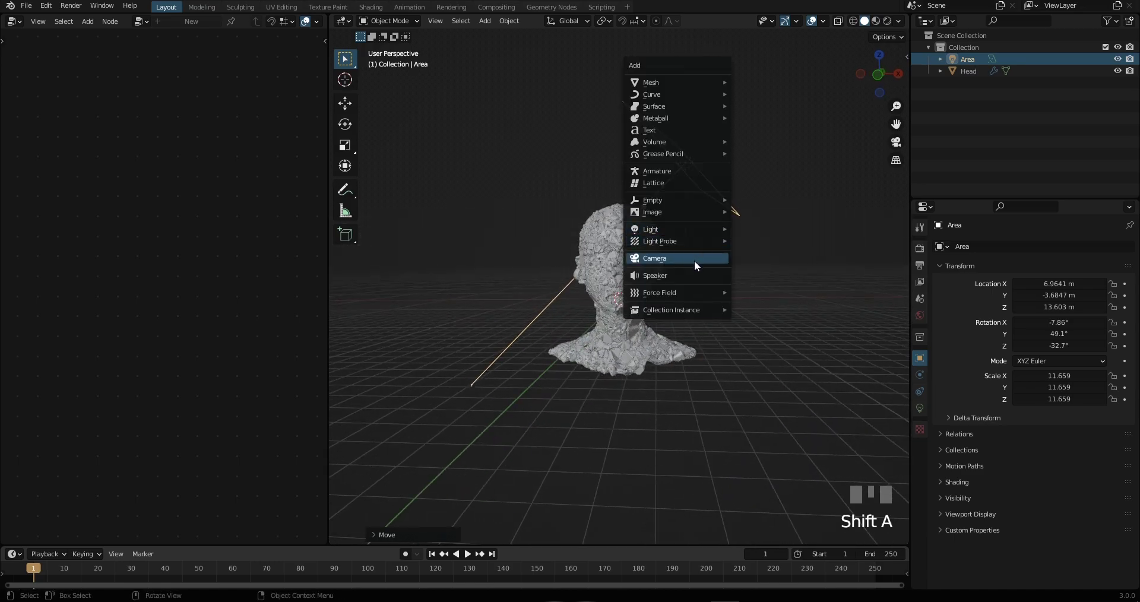
{"action": "key", "text": "ctrl+alt+KP_0"}
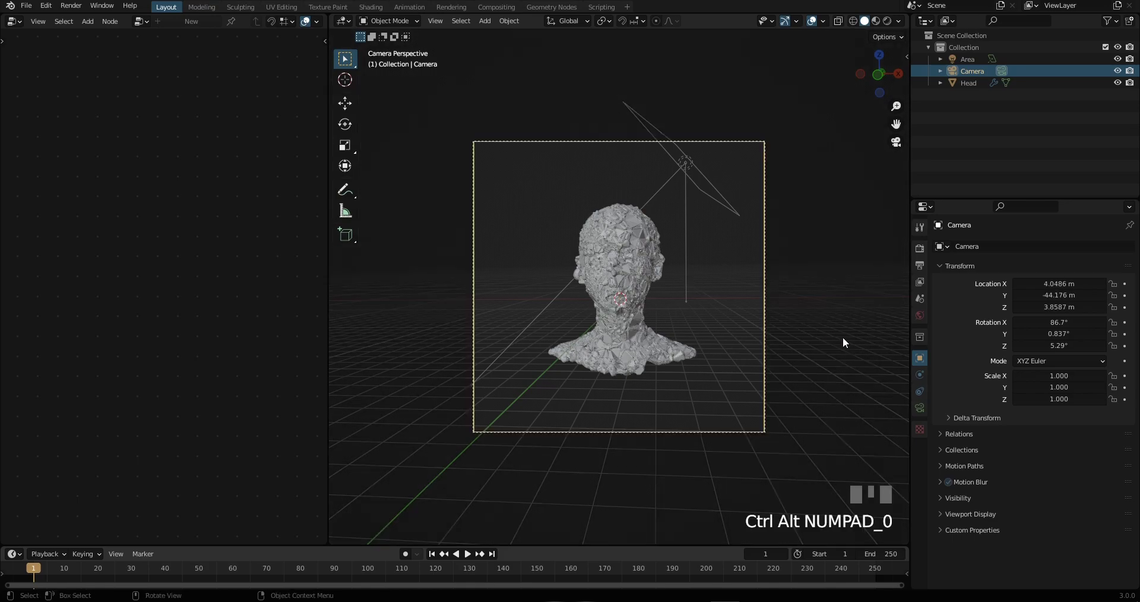
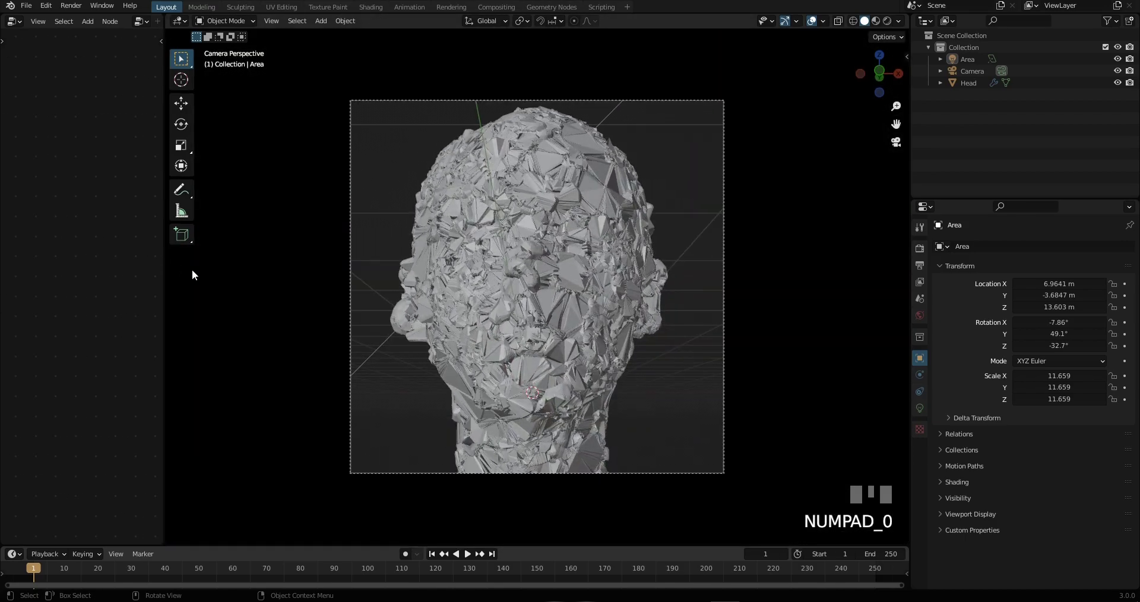
Preview in Rendered mode with Cycles, Filmic High Contrast and a contrast-boosting curve
{"action": "key", "text": "z"}
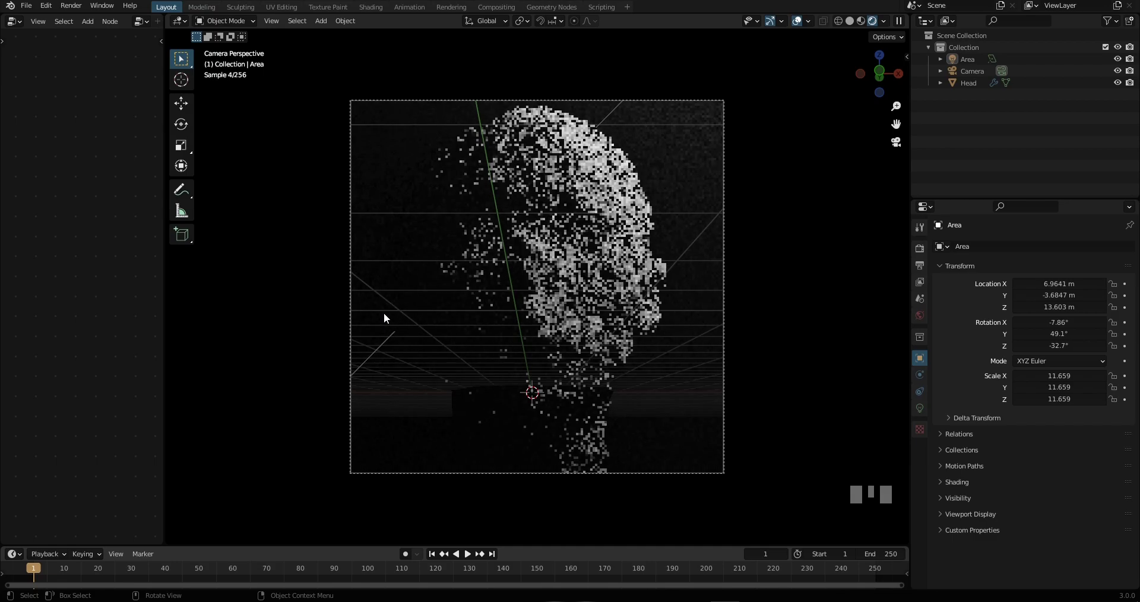
{"action": "scroll", "scroll_direction": "up", "scroll_amount": 3}
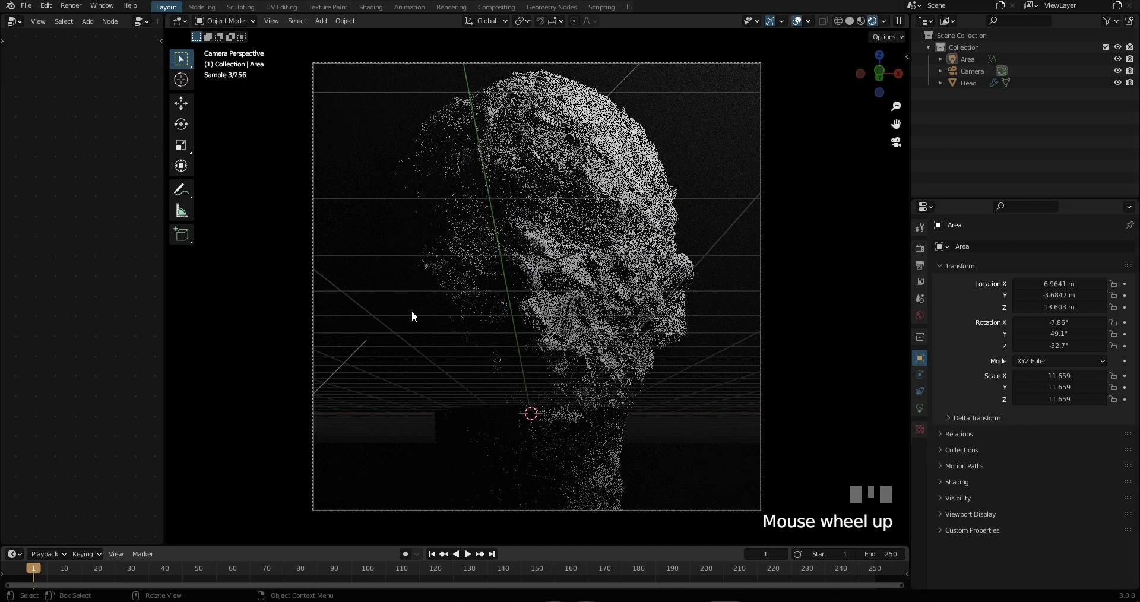
{"action": "left_click", "coordinate": [921, 371]}
{"action": "scroll", "scroll_direction": "down", "scroll_amount": 3}
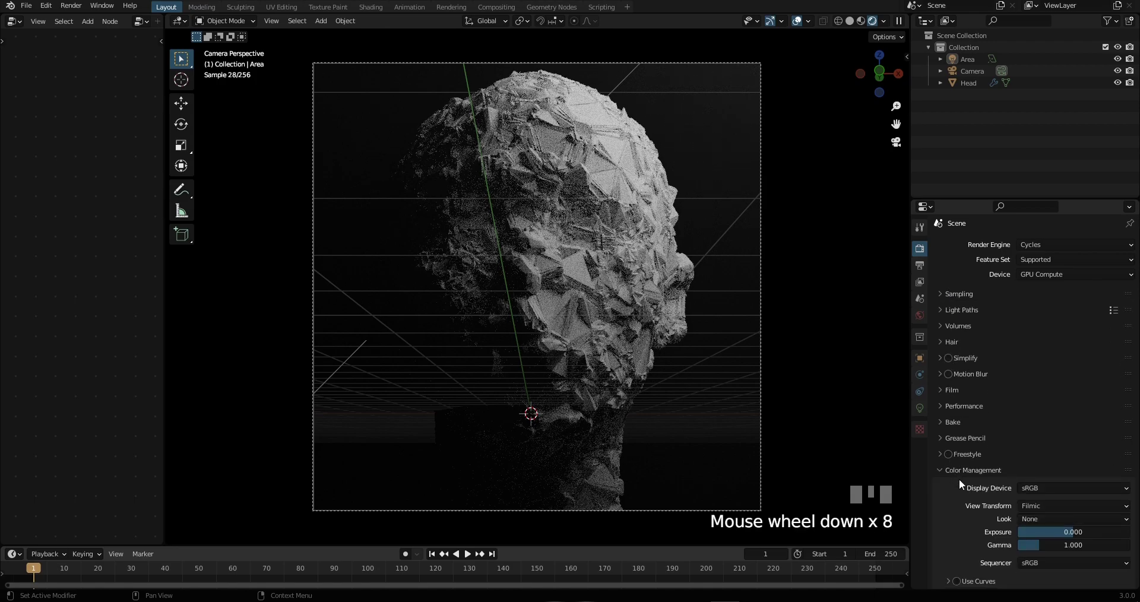
{"action": "scroll", "scroll_direction": "down", "scroll_amount": 3}
{"action": "left_click_drag", "start_coordinate": [1054, 523], "coordinate": [973, 566]}
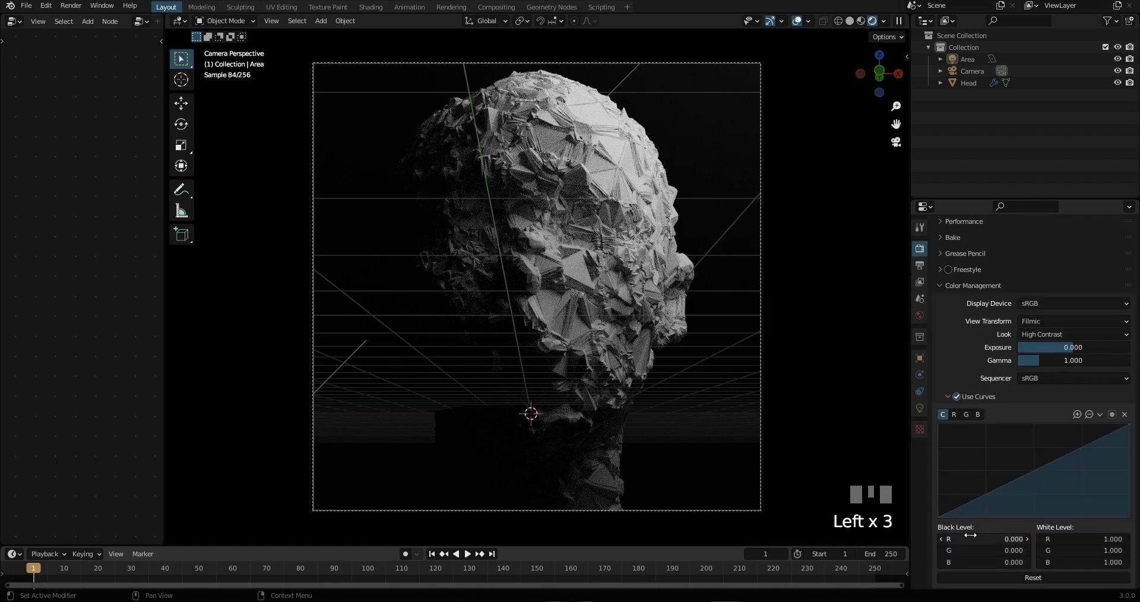
{"action": "scroll", "scroll_direction": "down", "scroll_amount": 3}
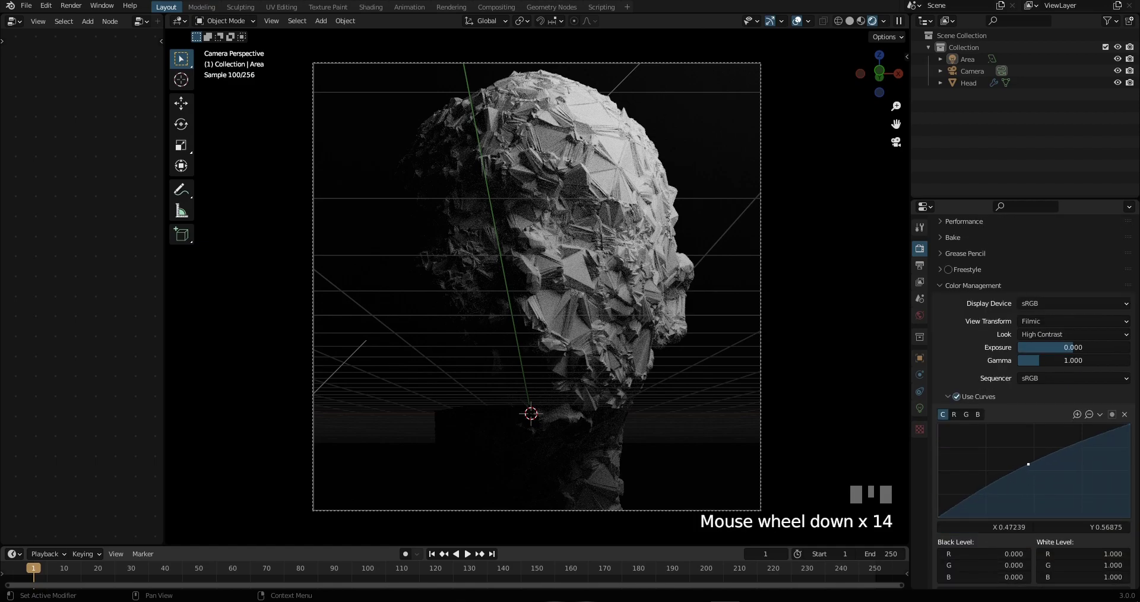
{"action": "left_click_drag", "start_coordinate": [1034, 469], "coordinate": [718, 414]}
Return to solid view and add an Empty, moving it toward the head
{"action": "key", "text": "z"}
{"action": "left_click_drag", "start_coordinate": [764, 402], "coordinate": [603, 481]}
{"action": "left_click_drag", "start_coordinate": [606, 457], "coordinate": [661, 464]}
{"action": "scroll", "scroll_direction": "down", "scroll_amount": 3}
{"action": "scroll", "scroll_direction": "up", "scroll_amount": 3}
{"action": "left_click_drag", "start_coordinate": [659, 460], "coordinate": [658, 435]}
Move the empty to the face and set Camera Focus as the camera's Depth of Field focus object
{"action": "key", "text": "g"}
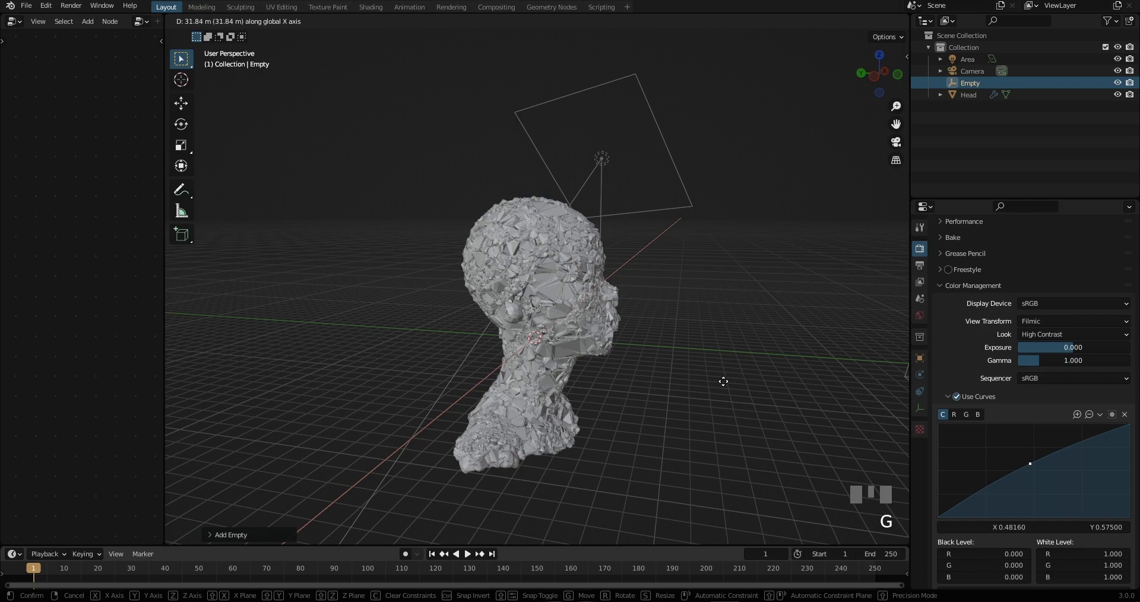
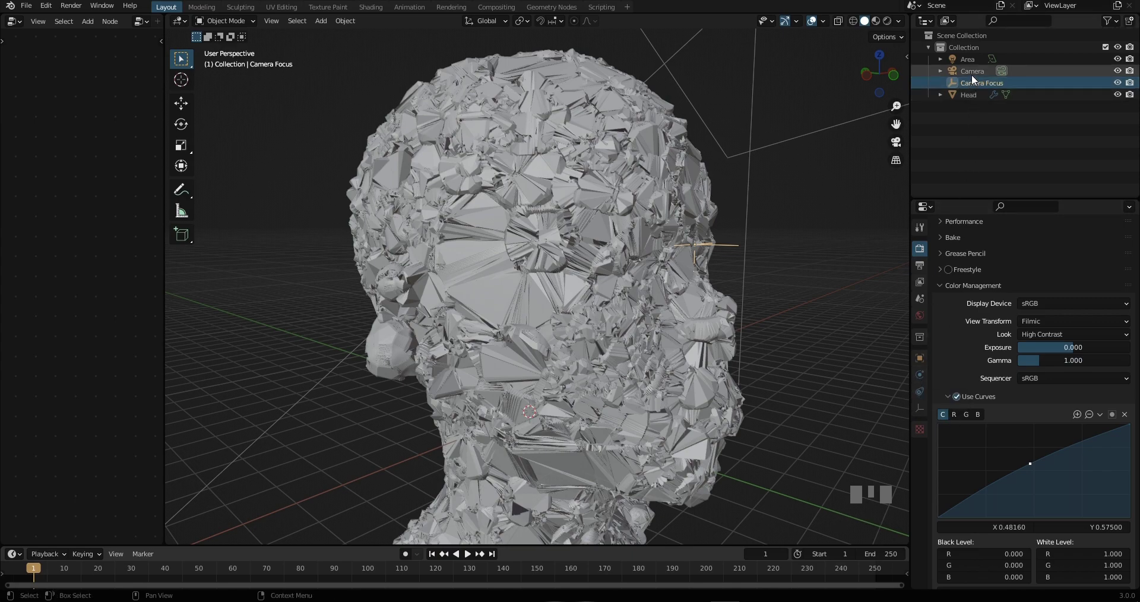
{"action": "left_click", "coordinate": [976, 78]}
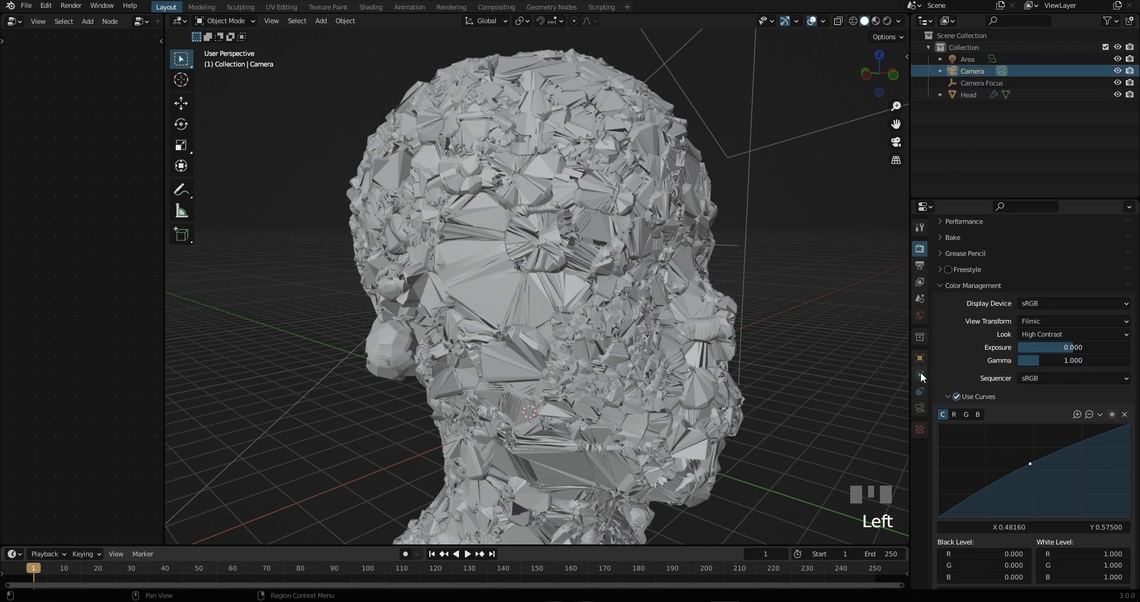
{"action": "left_click", "coordinate": [954, 461]}
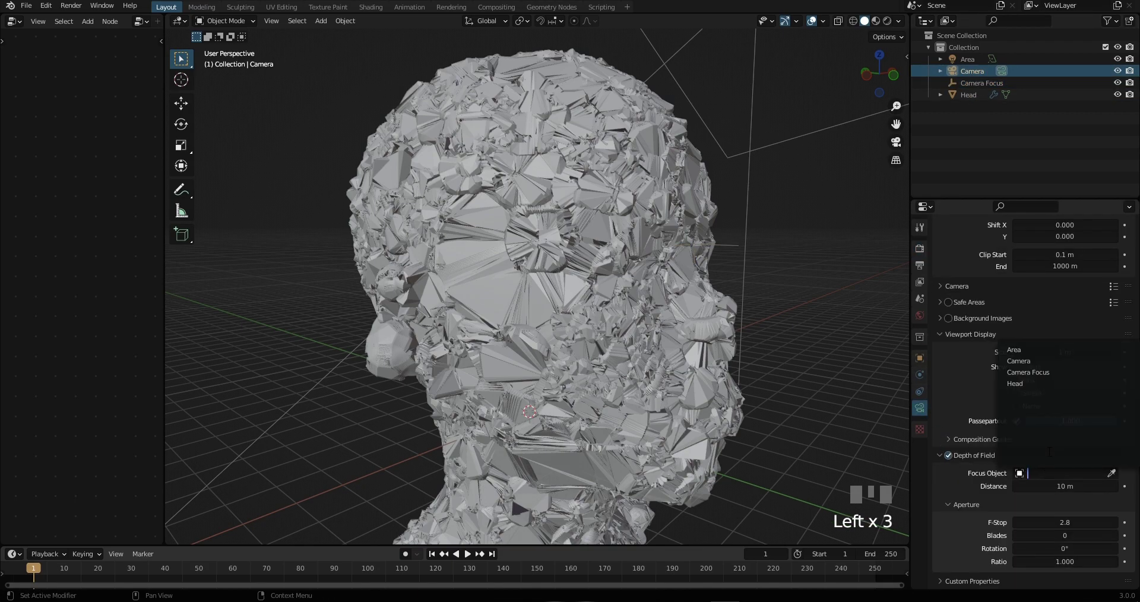
{"action": "left_click_drag", "start_coordinate": [1072, 378], "coordinate": [791, 293]}
{"action": "key", "text": "KP_0"}
{"action": "key", "text": "z"}
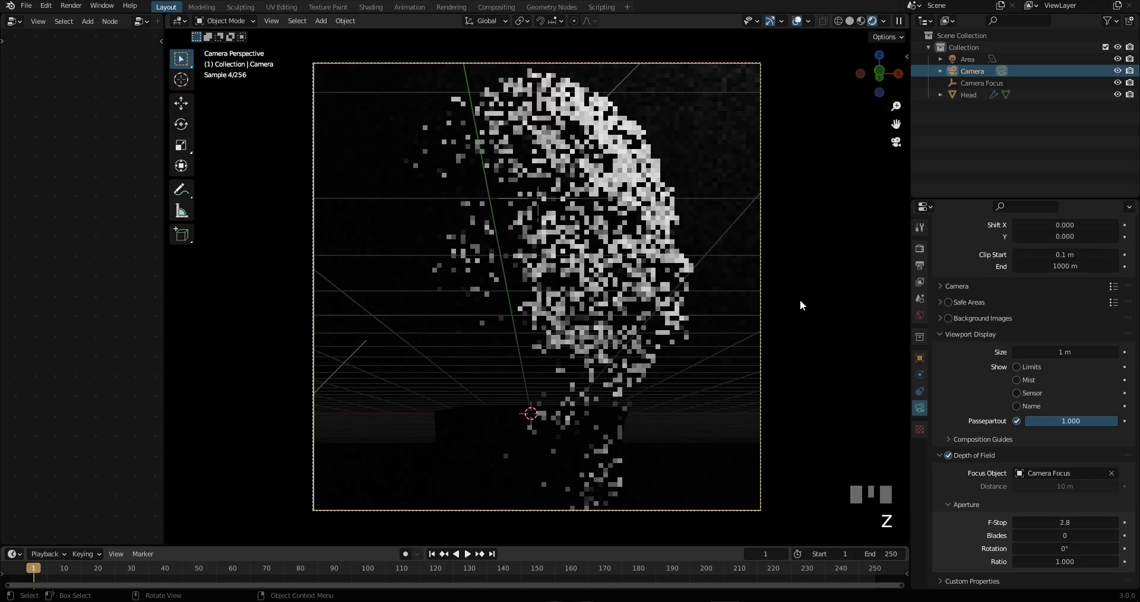
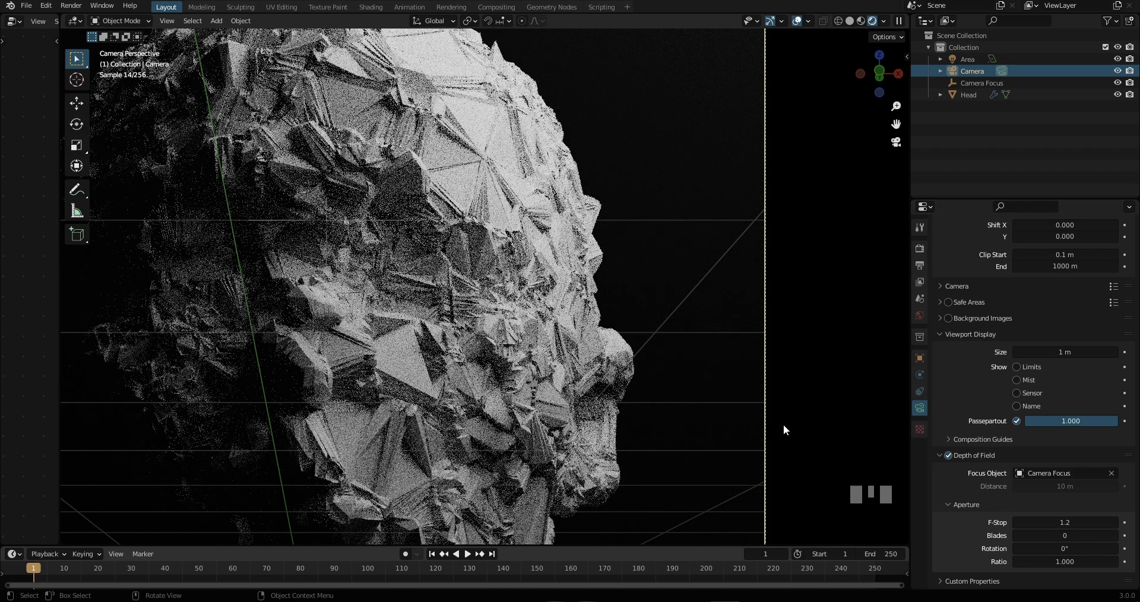
Zoom in on the rendered face to check focus, then return to solid shading
{"action": "scroll", "scroll_direction": "down", "scroll_amount": 3}
{"action": "left_click_drag", "start_coordinate": [475, 320], "coordinate": [777, 324]}
{"action": "key", "text": "z"}
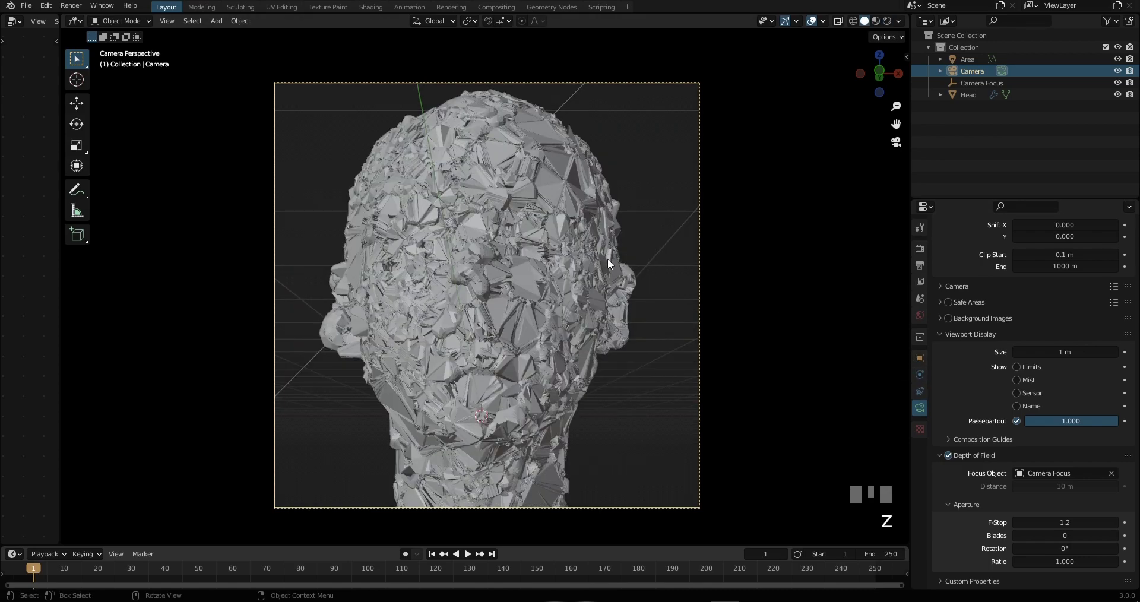
Select the Head object and set the Filmic look to Medium High Contrast in Color Management
{"action": "left_click", "coordinate": [551, 260]}
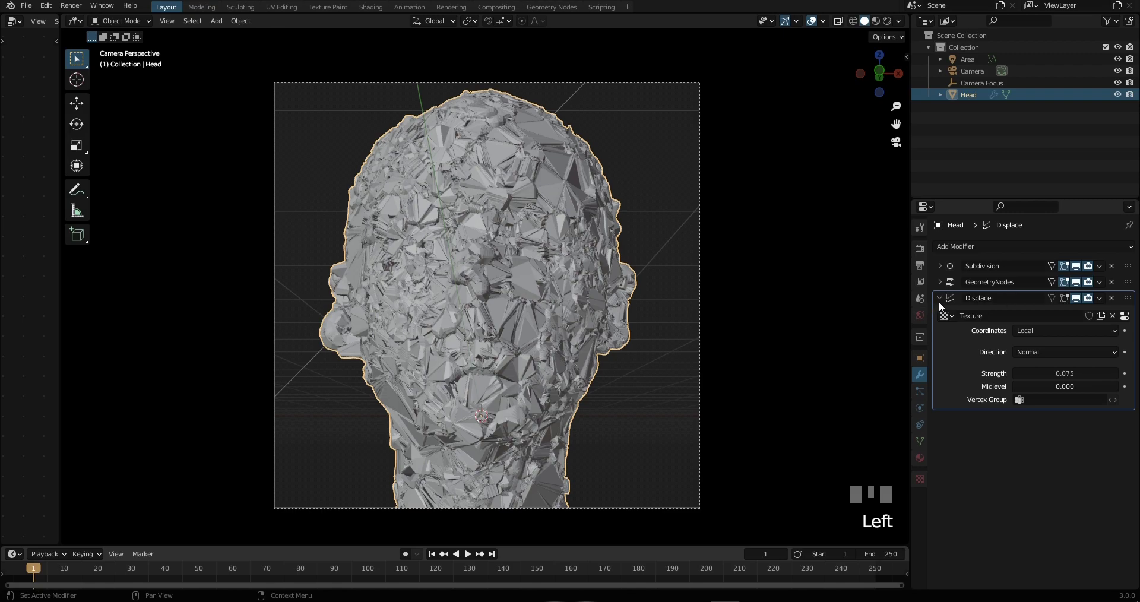
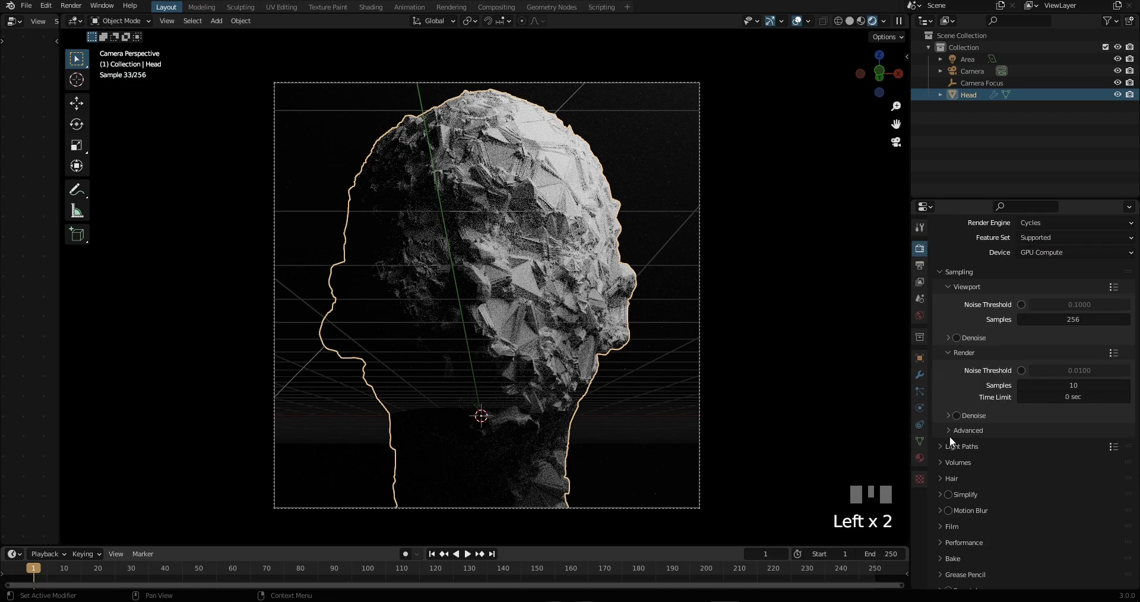
{"action": "scroll", "scroll_direction": "down", "scroll_amount": 3}
{"action": "left_click_drag", "start_coordinate": [1079, 372], "coordinate": [785, 346]}
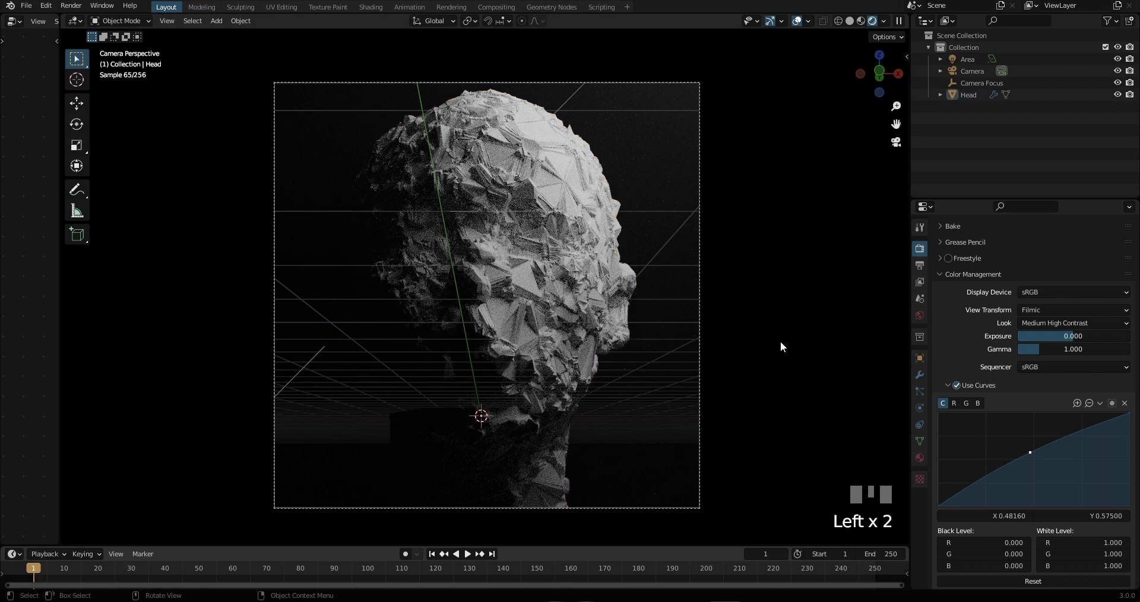